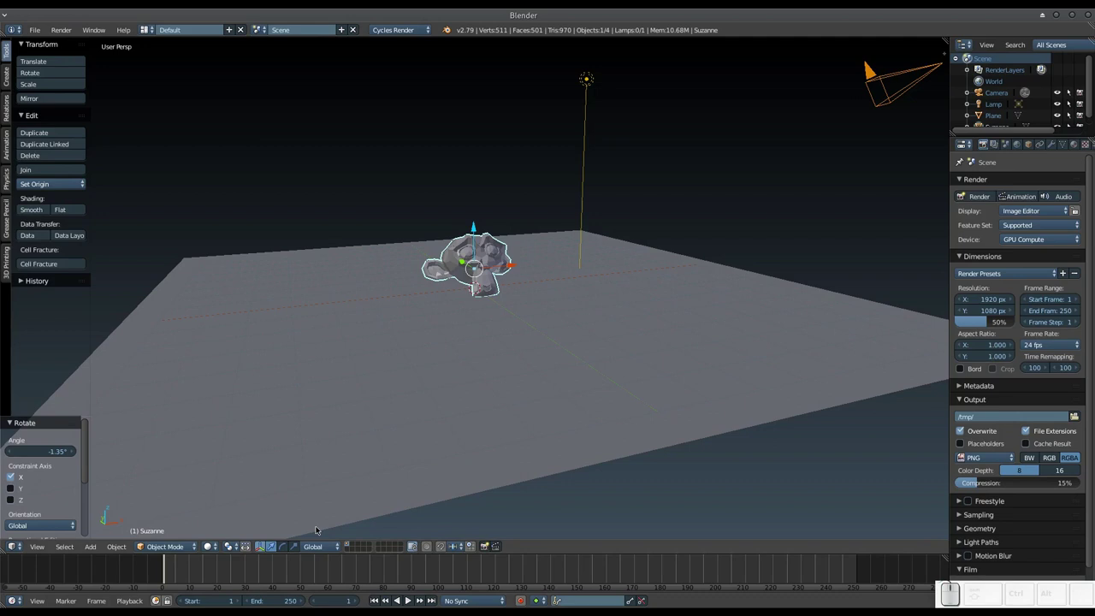
Rotate the duplicated area lamp about the X axis so it faces the monkey from the other side.
middle_click(572, 277)
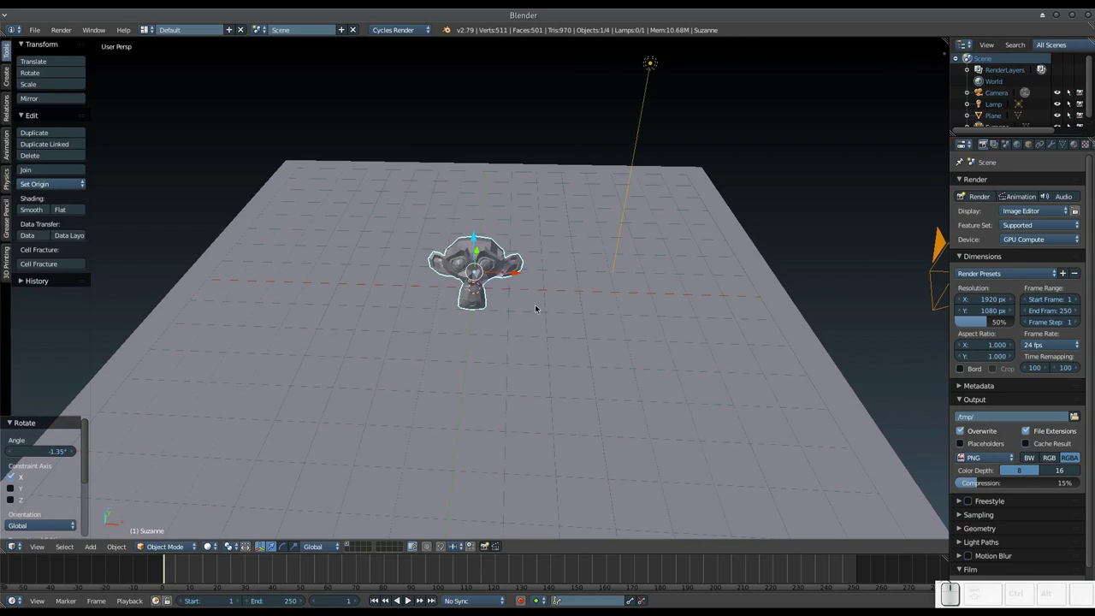
scroll("down", 3)
scroll("up", 3)
scroll("down", 3)
left_click_drag(575, 289, 587, 255)
left_click_drag(587, 255, 607, 248)
scroll("down", 3)
scroll("up", 3)
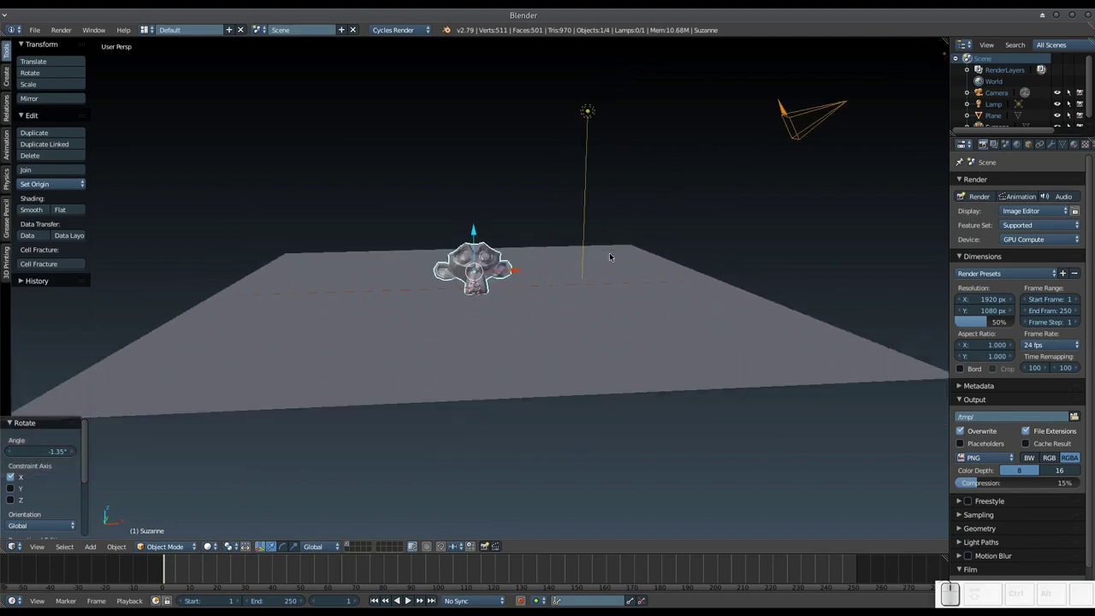
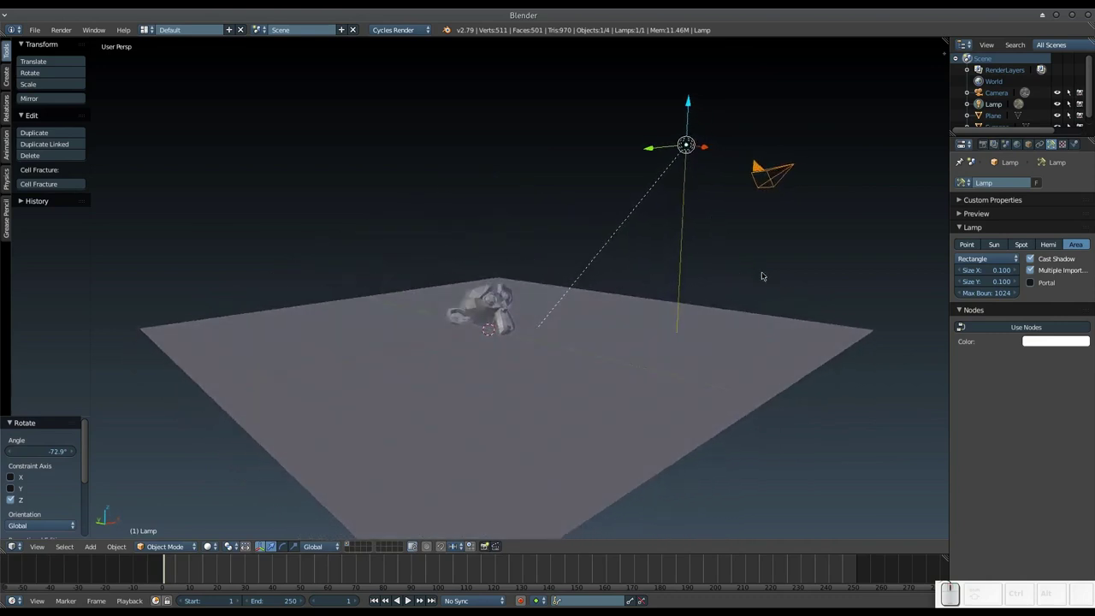
key("r")
key("x")
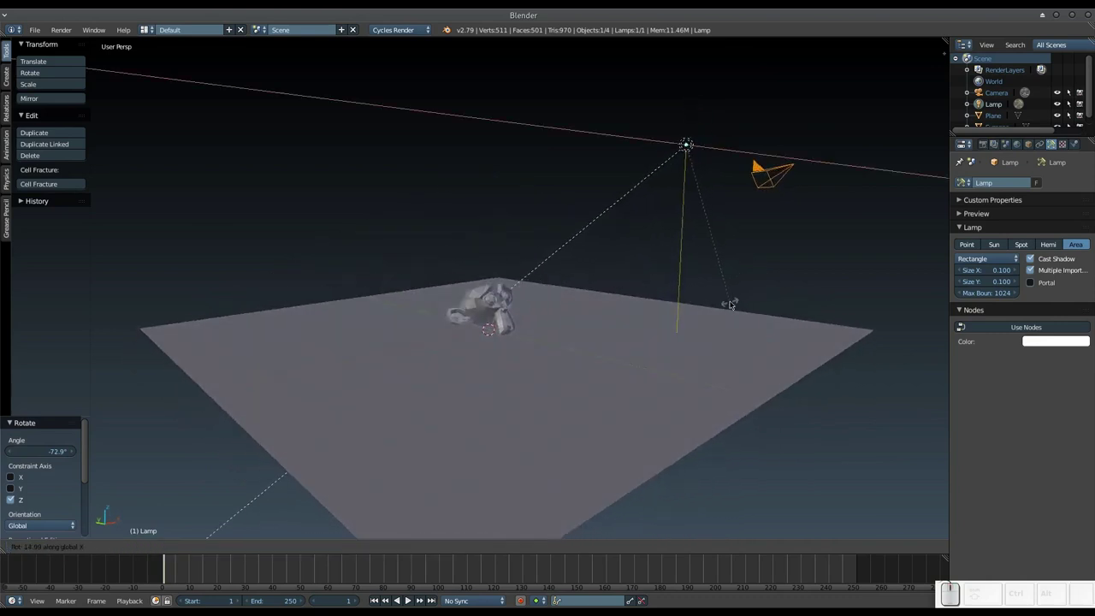
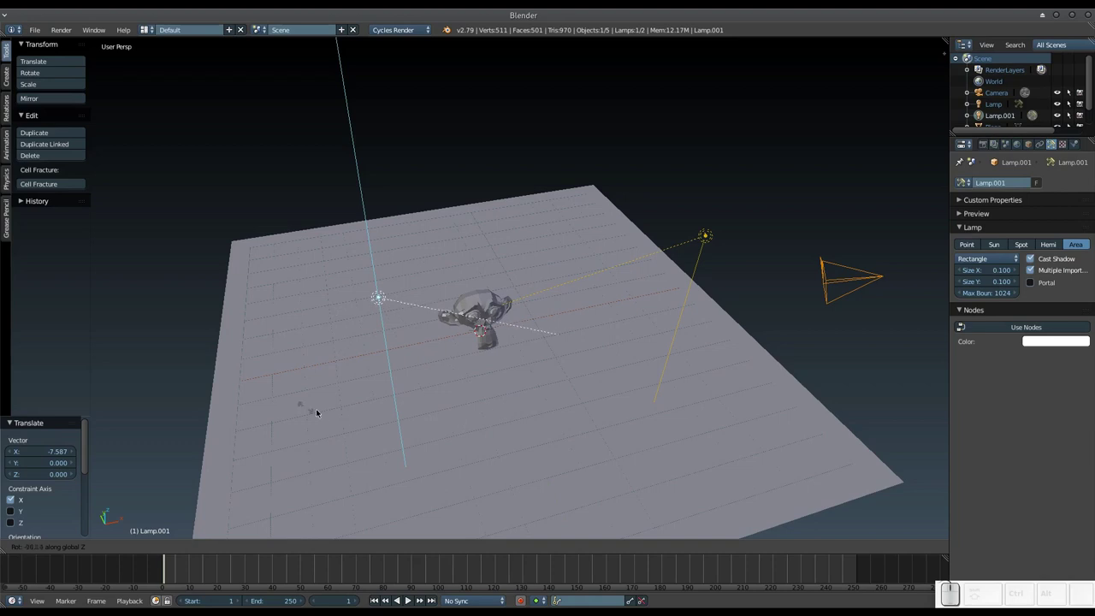
left_click(361, 420)
Switch the second area lamp to node-based emission with strength 100.
middle_click(605, 370)
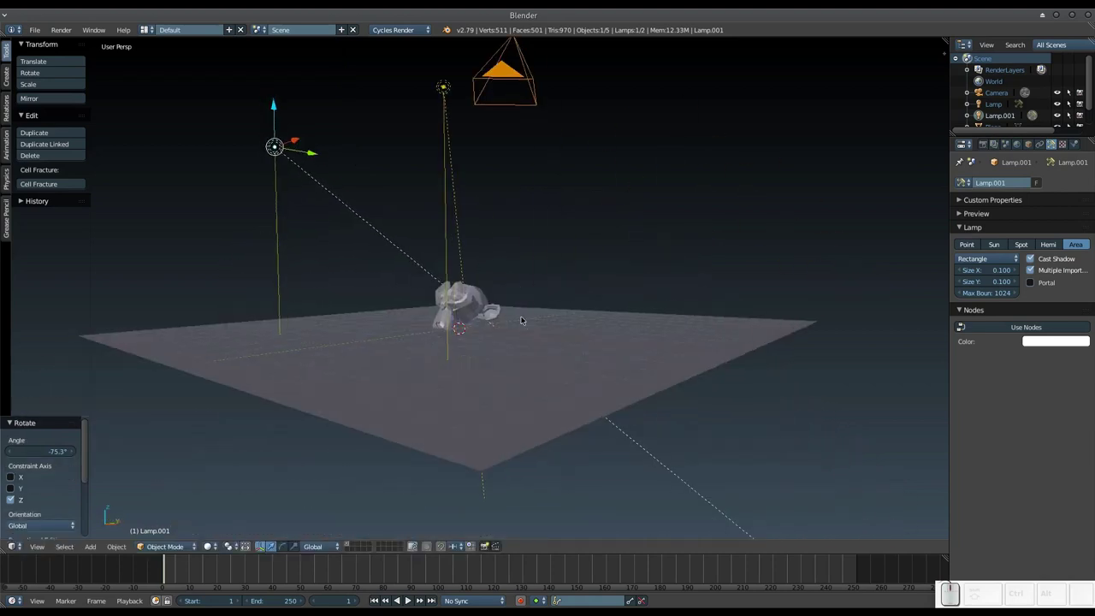
left_click(995, 326)
left_click_drag(571, 274, 516, 300)
scroll("down", 3)
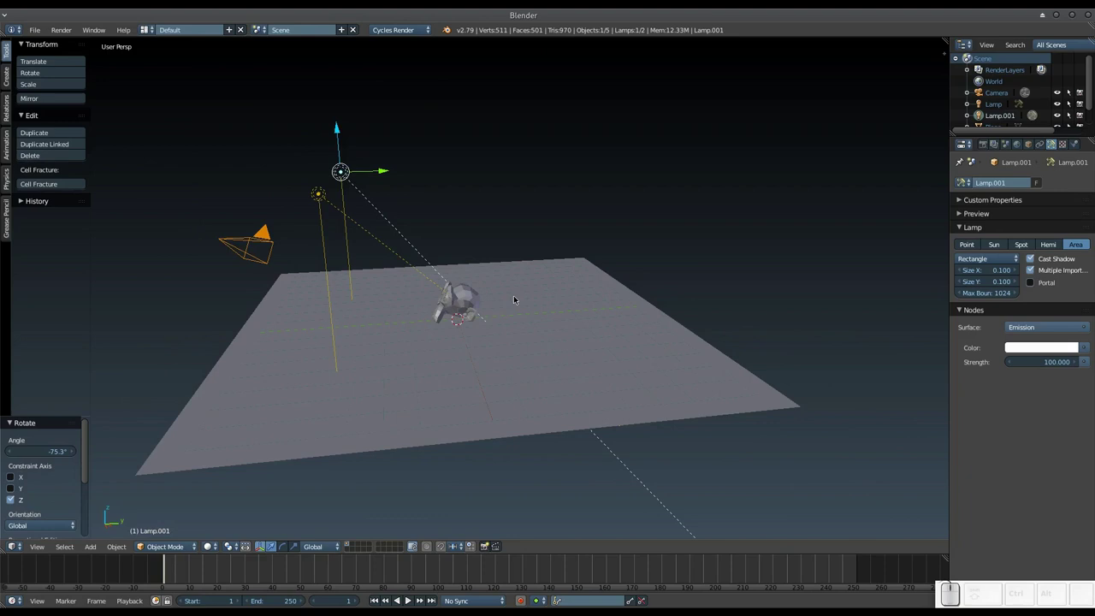
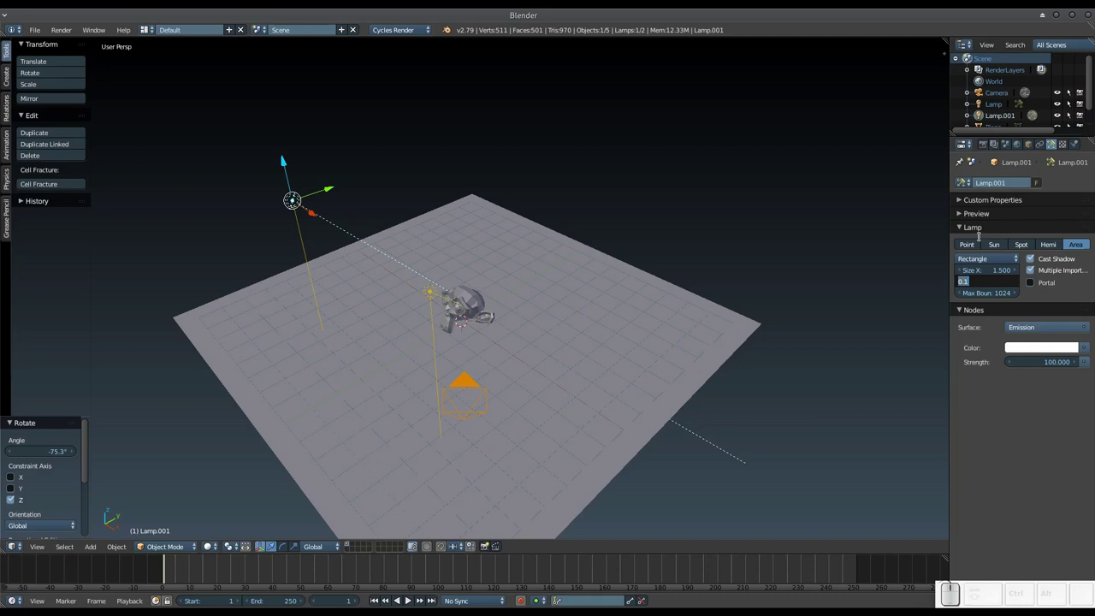
Give the second lamp height 1, then size the first area lamp 1.5 by 1.0.
key("KP_1")
key("KP_Enter")
left_click_drag(515, 233, 586, 285)
right_click(586, 285)
left_click(968, 270)
left_click(993, 266)
key("KP_1")
key("KP_Decimal")
key("KP_5")
key("Tab")
key("KP_1")
key("KP_Enter")
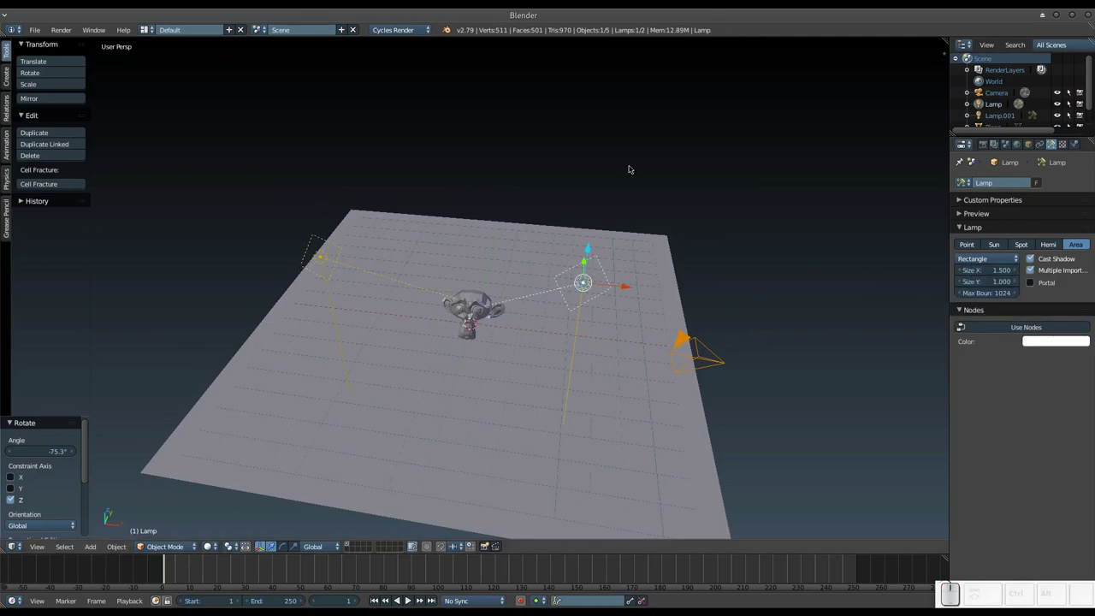
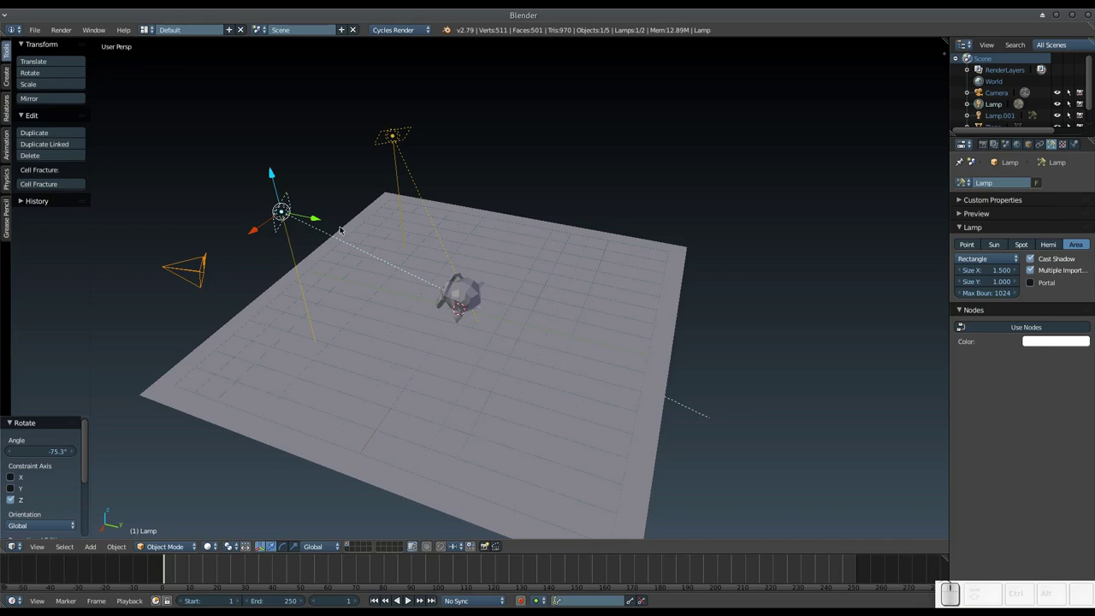
scroll("down", 3)
left_click_drag(438, 245, 455, 212)
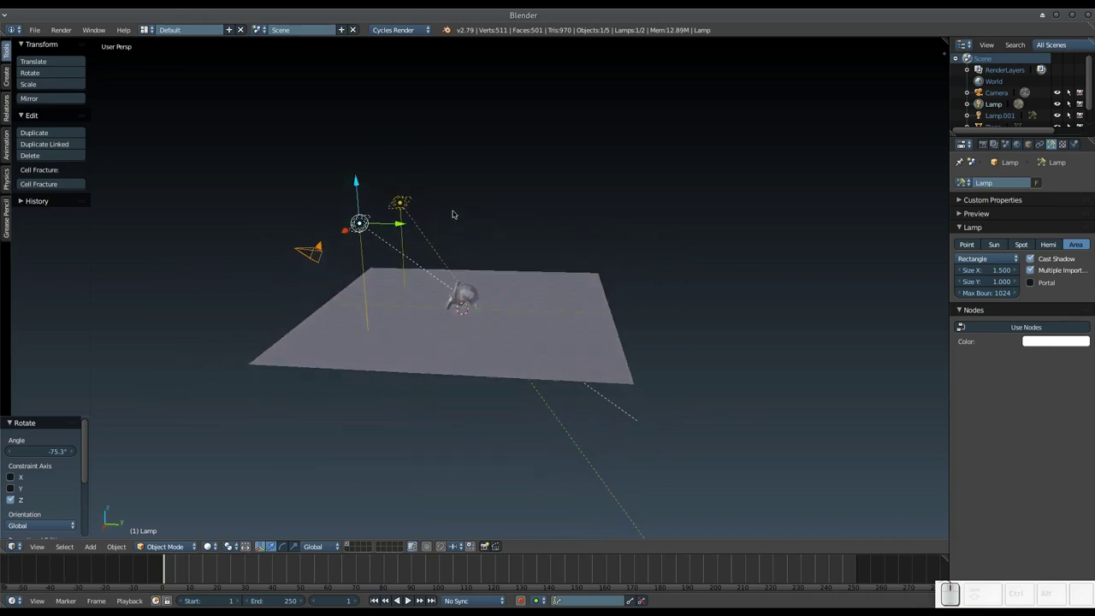
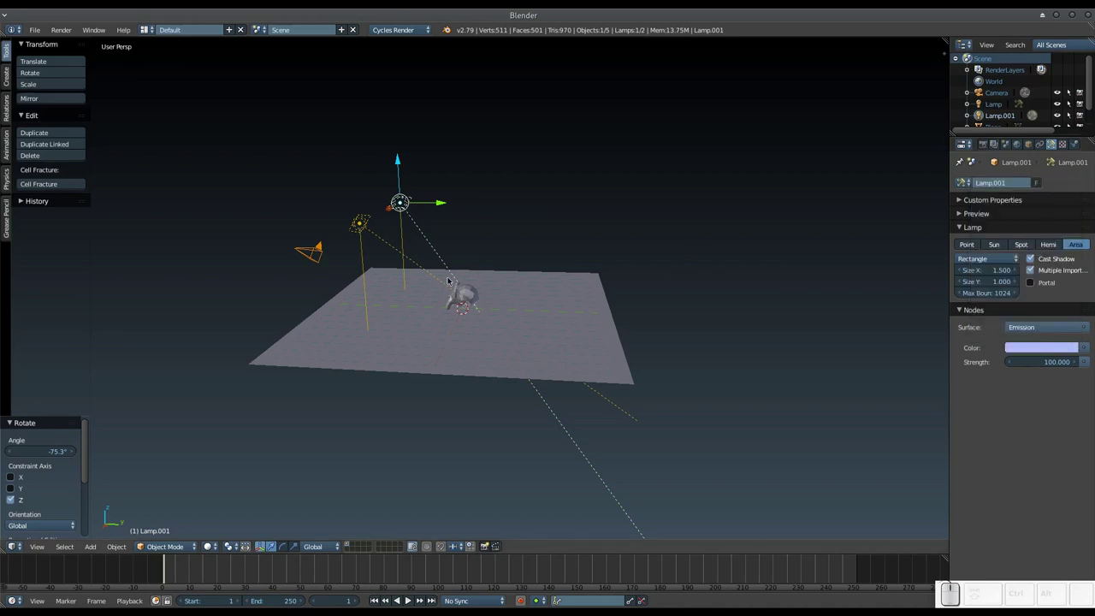
Add a spot lamp and move it along Y away from the monkey and up above the plane.
key("shift+a")
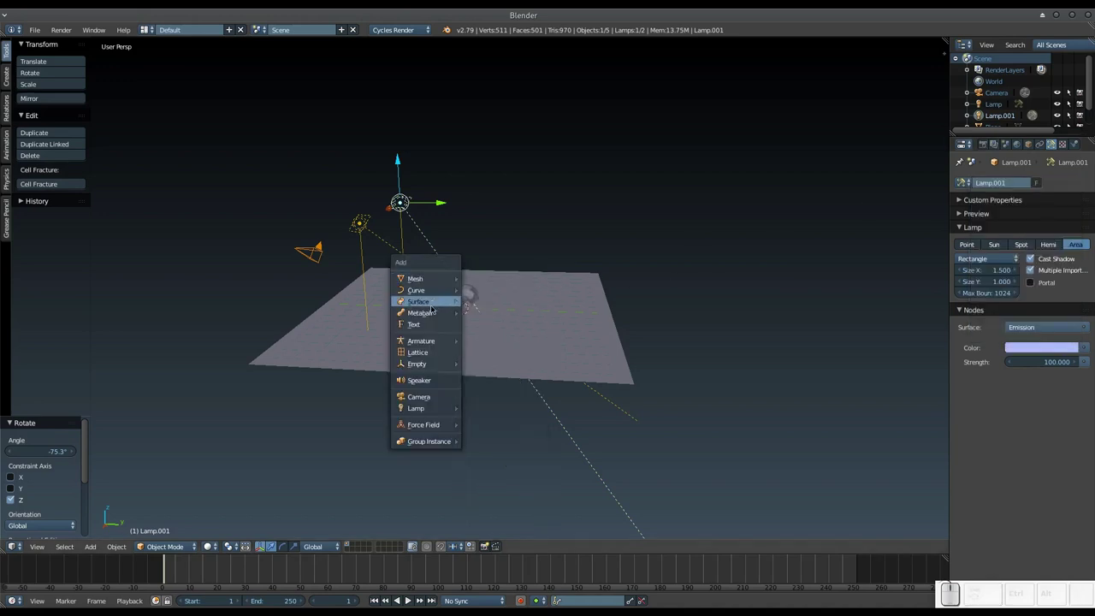
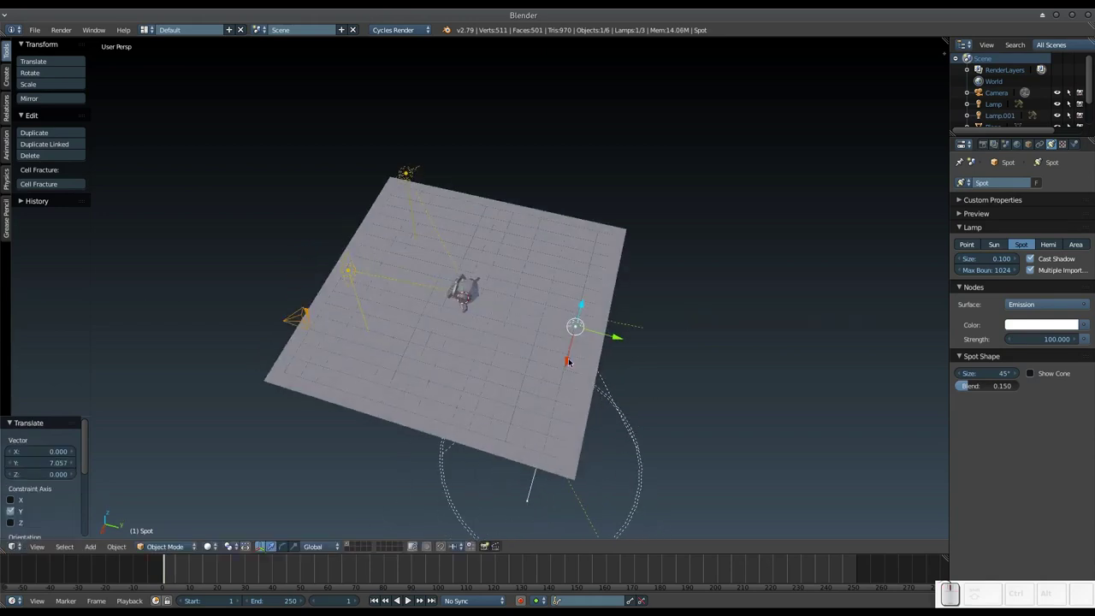
left_click_drag(568, 362, 590, 277)
left_click_drag(592, 263, 594, 273)
left_click_drag(594, 276, 622, 275)
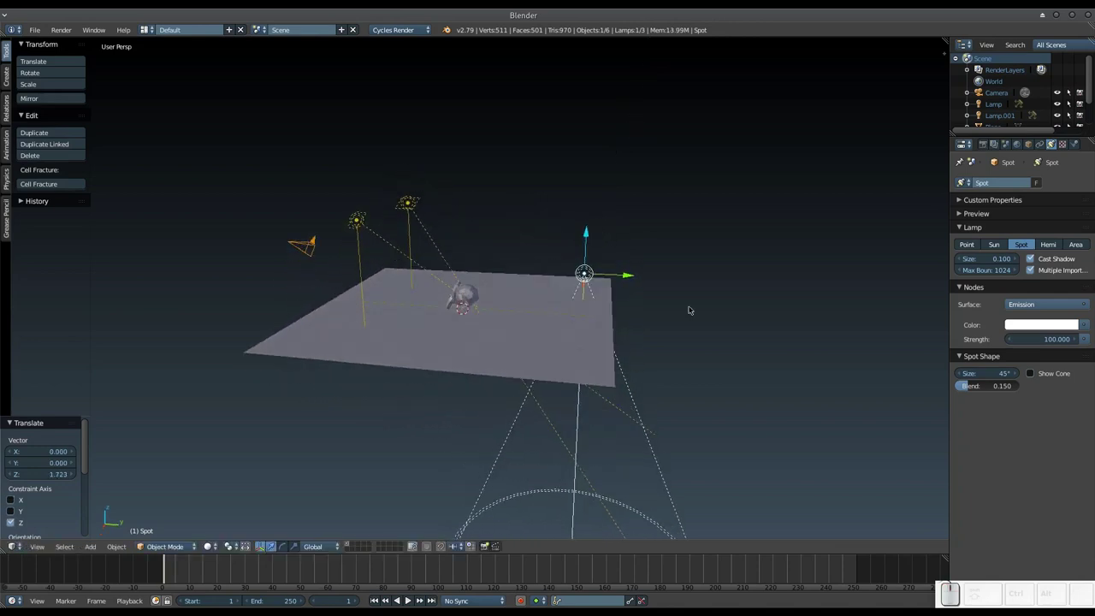
Tilt the spot lamp about X and turn it about Z so it aims at the monkey.
key("r")
key("x")
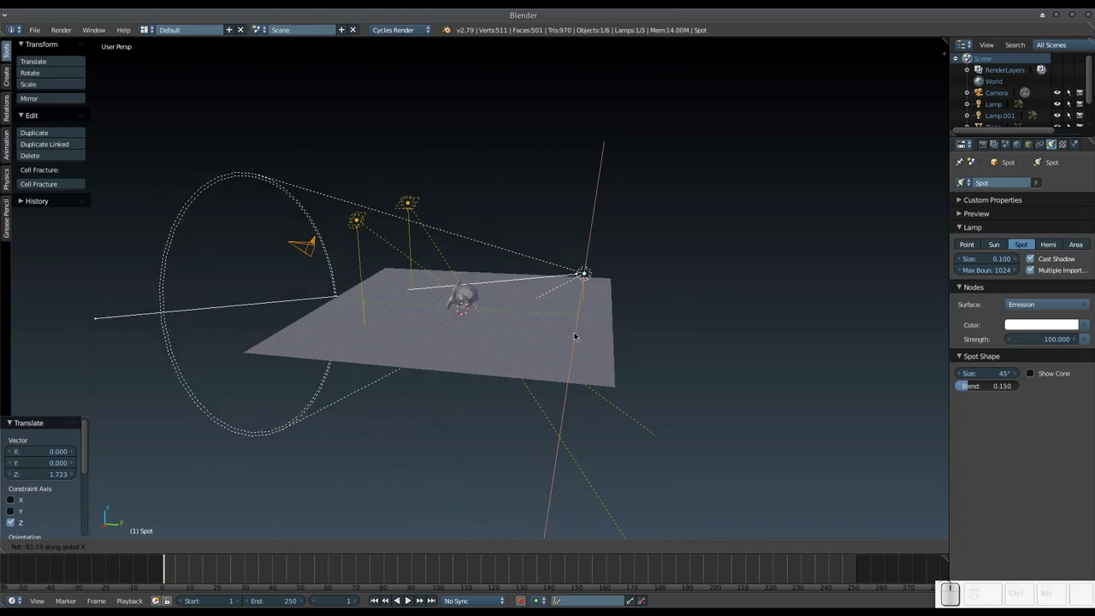
left_click(571, 331)
left_click(590, 232)
key("r")
key("x")
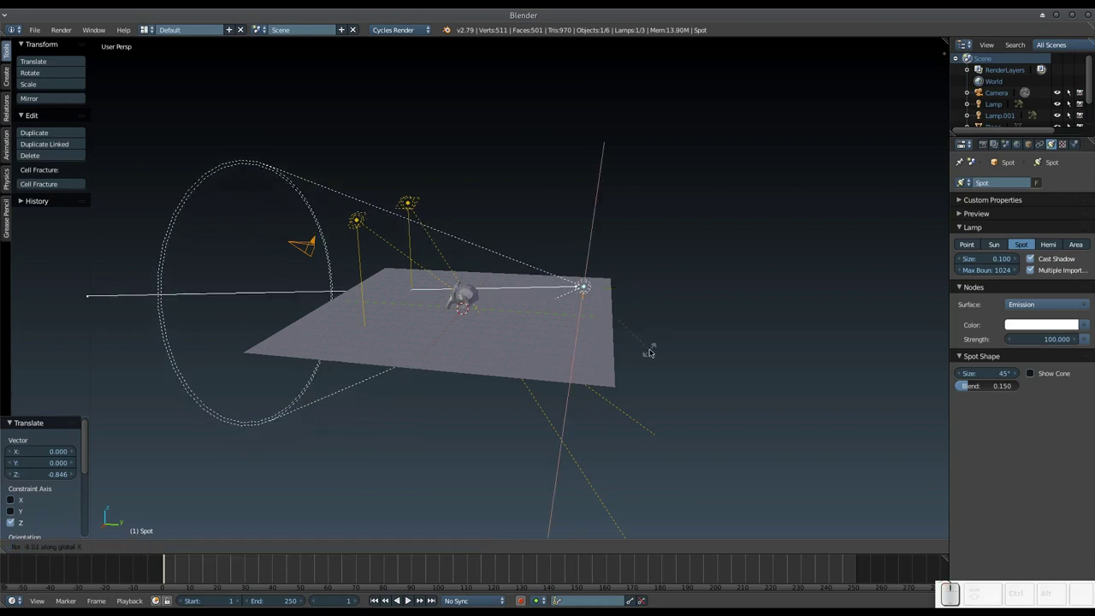
left_click(651, 352)
key("r")
key("z")
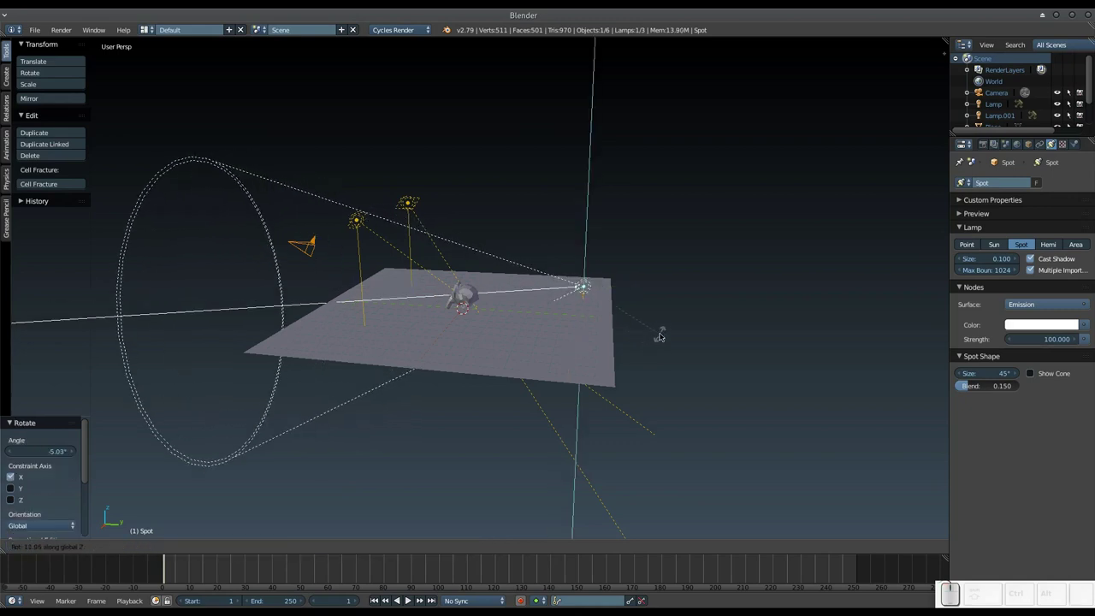
left_click(674, 317)
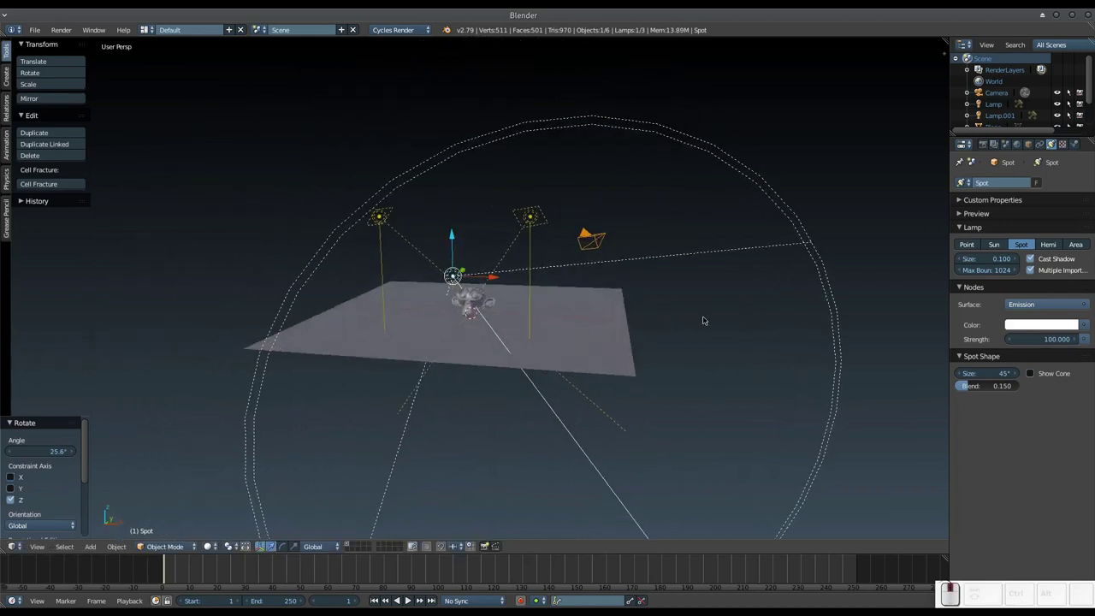
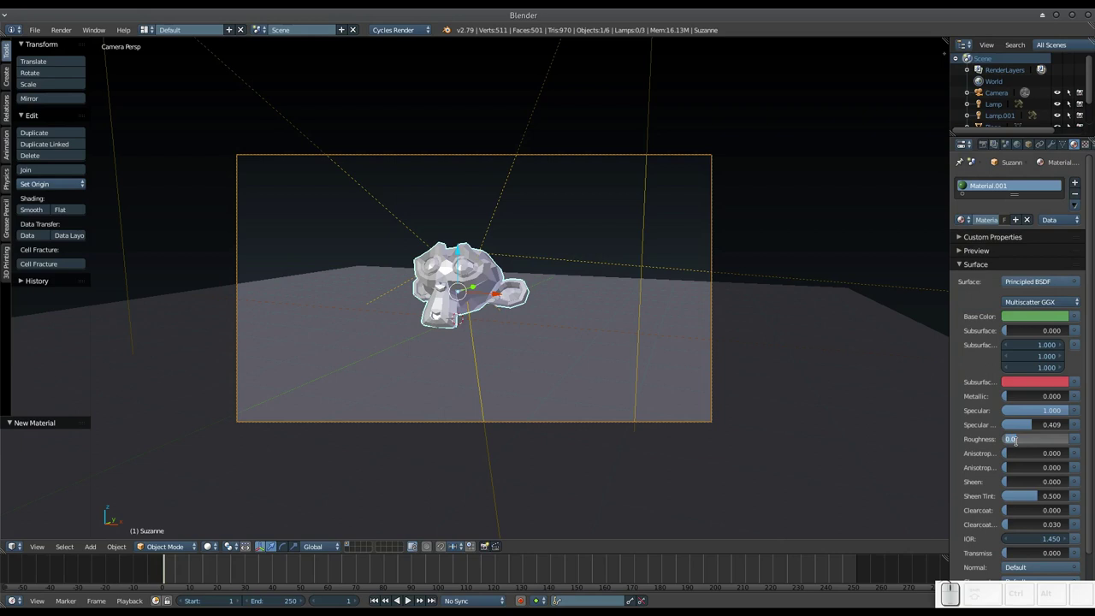
Set the monkey material's roughness to 0.2 and preview the scene with rendered shading.
key("KP_Decimal")
key("KP_2")
key("KP_Enter")
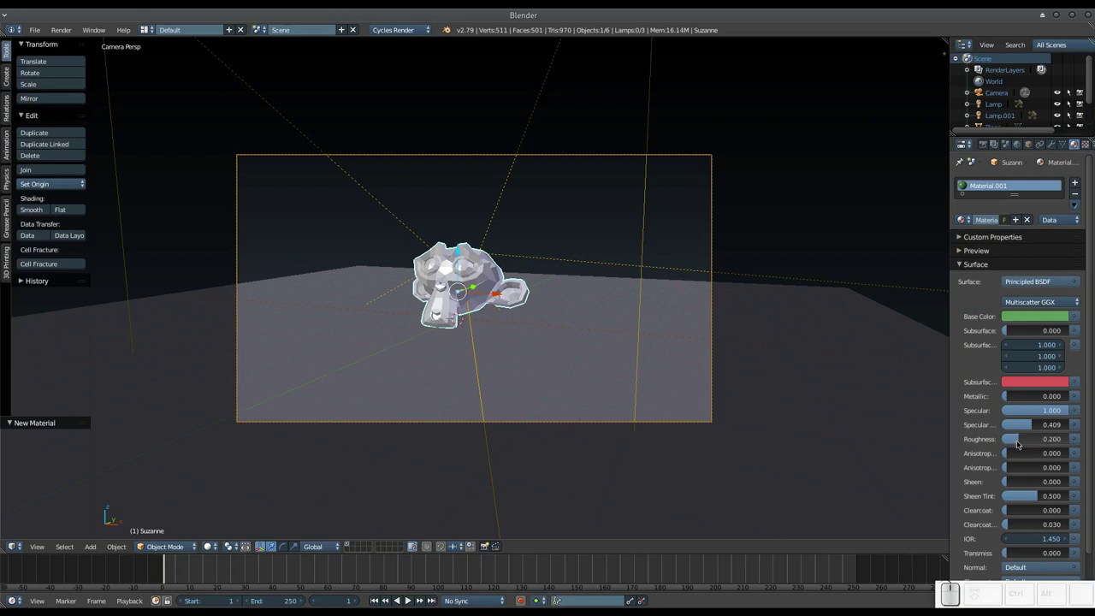
scroll("up", 3)
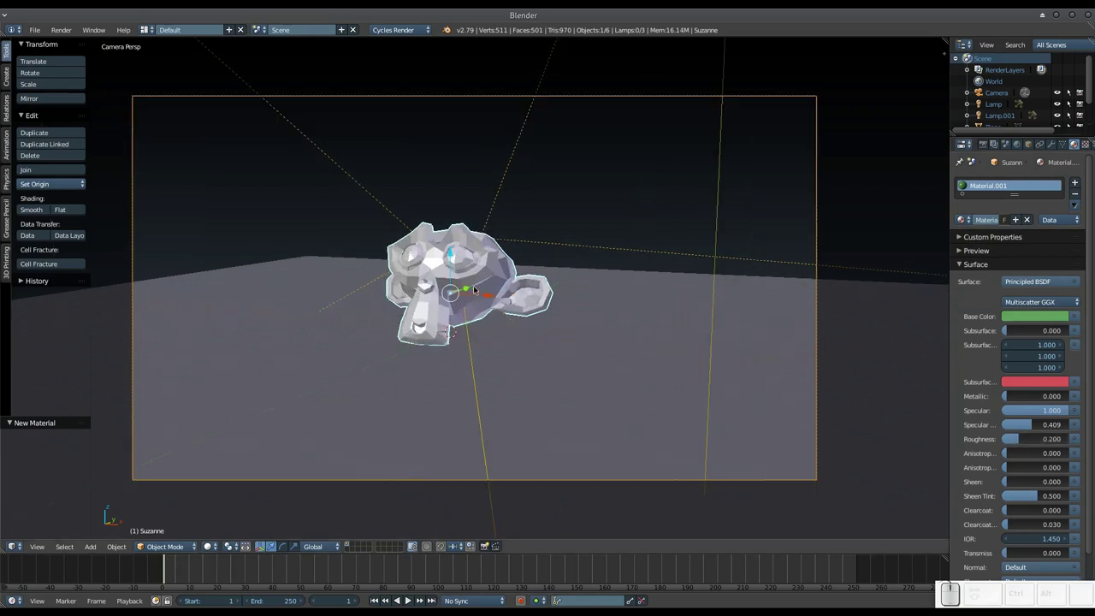
key("shift+z")
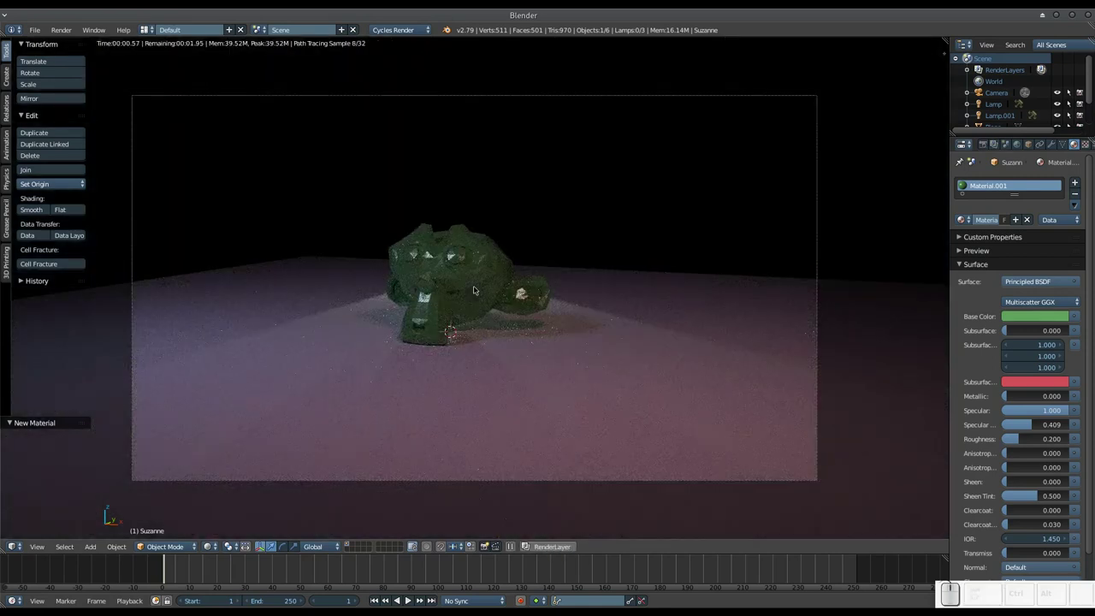
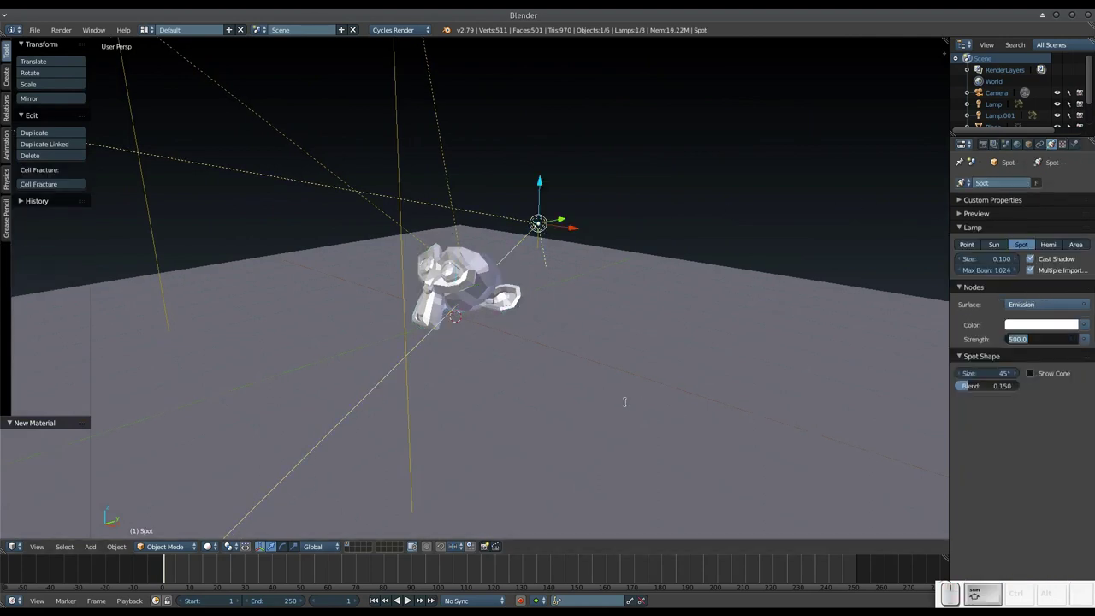
Set the spot lamp strength to 500 and check the rendered preview from the camera view.
key("KP_0")
key("Escape")
key("KP_0")
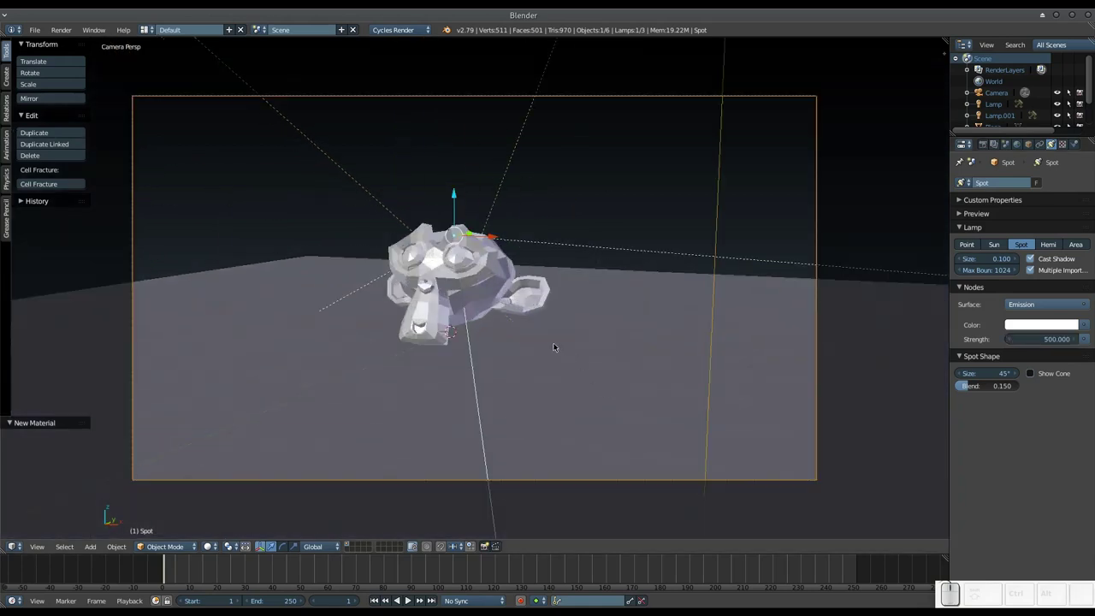
key("shift+z")
Raise the spot lamp strength to 1000.
left_click(1032, 337)
key("KP_1")
key("KP_0")
key("KP_Enter")
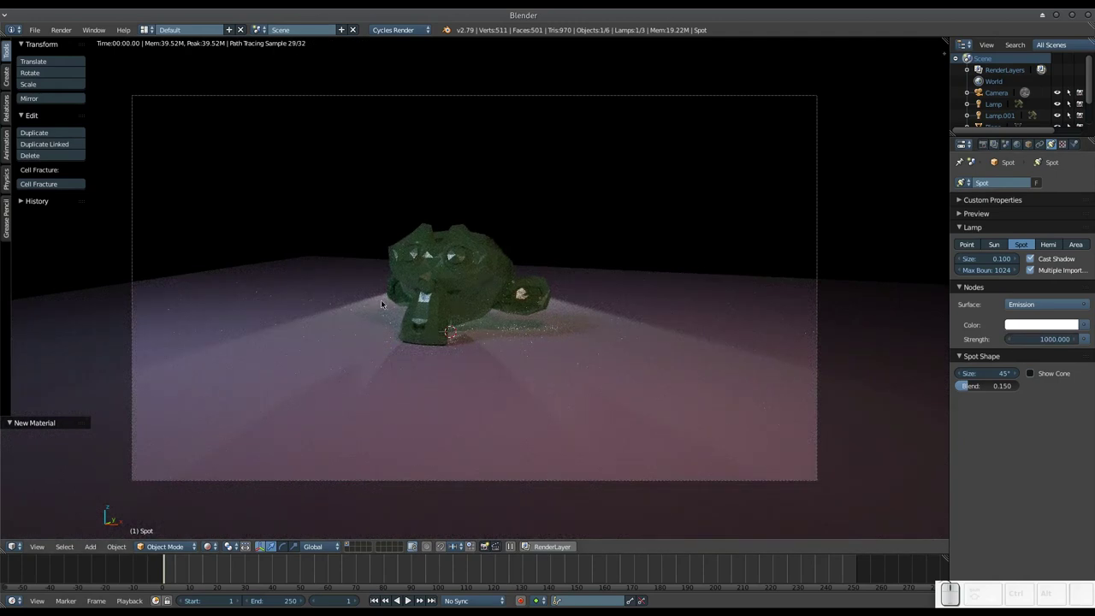
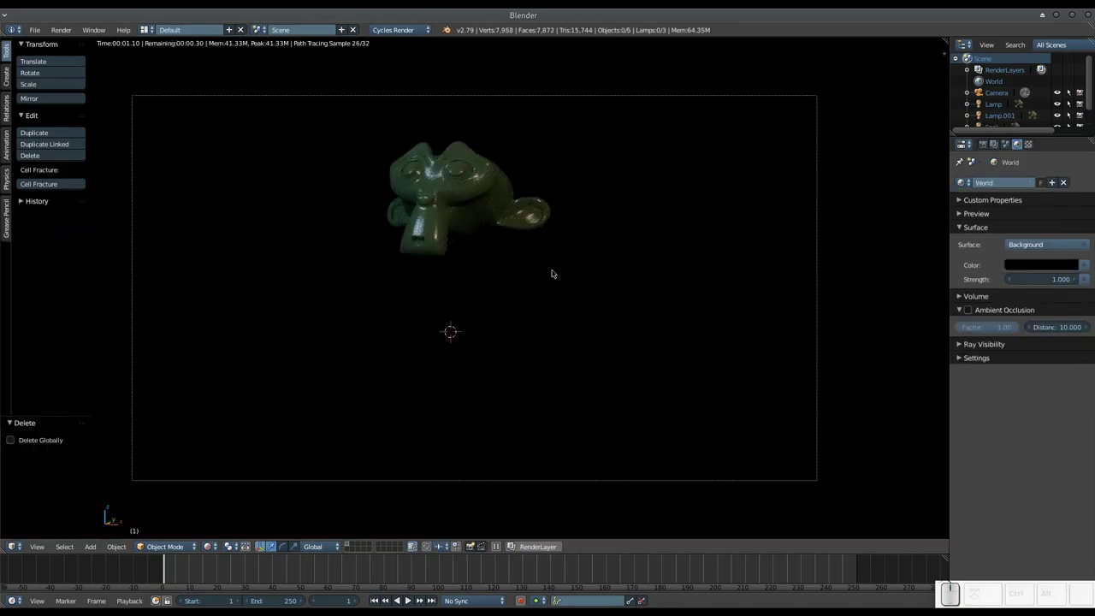
Return to solid shading and select the spot lamp to rework it as an area lamp.
key("shift+z")
right_click(521, 254)
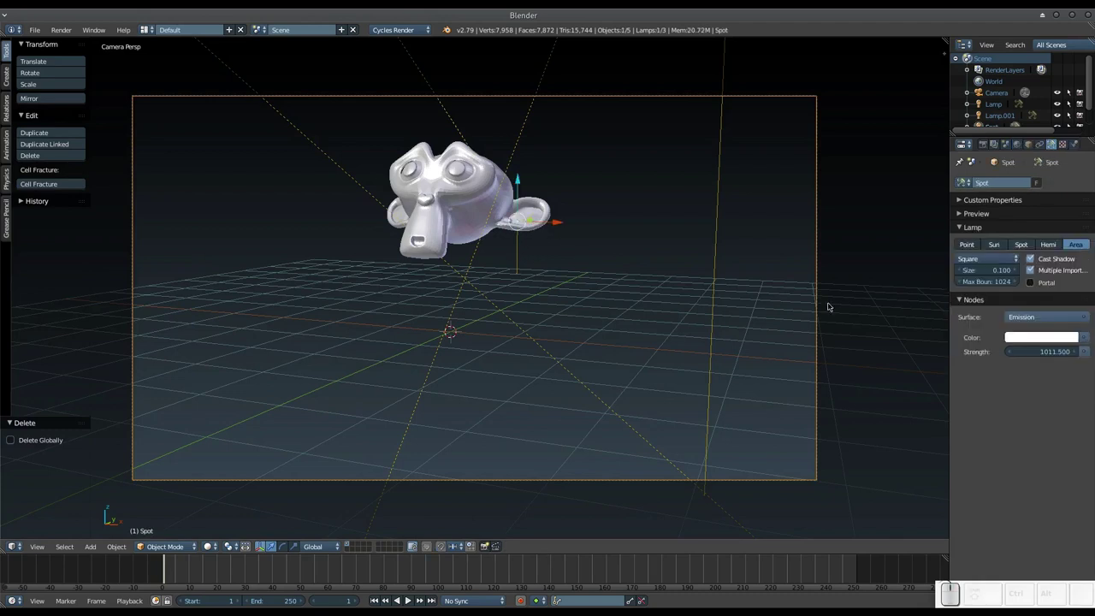
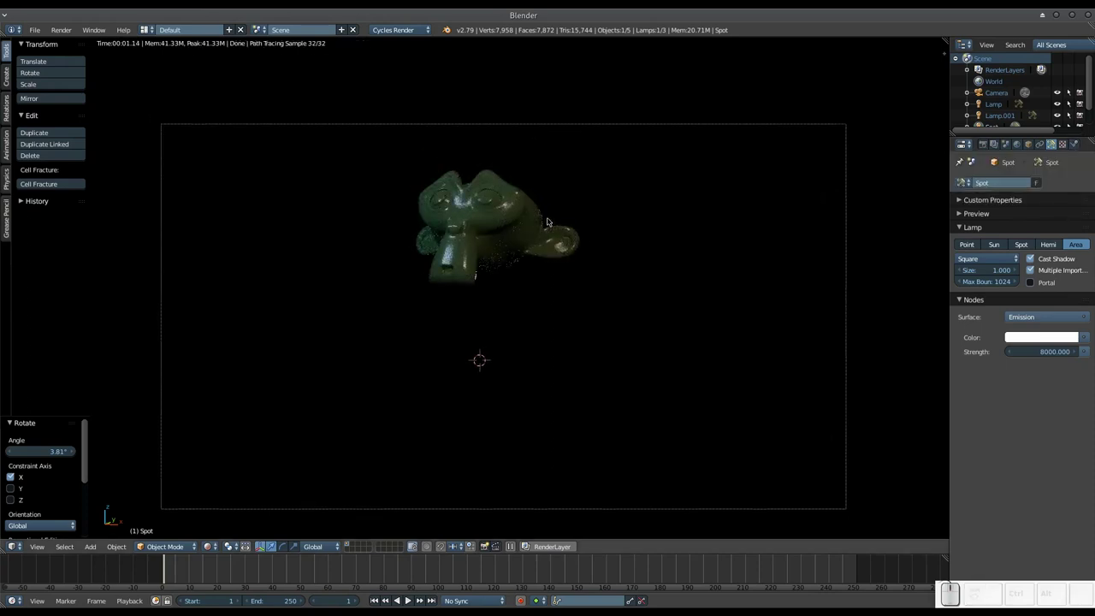
scroll("up", 3)
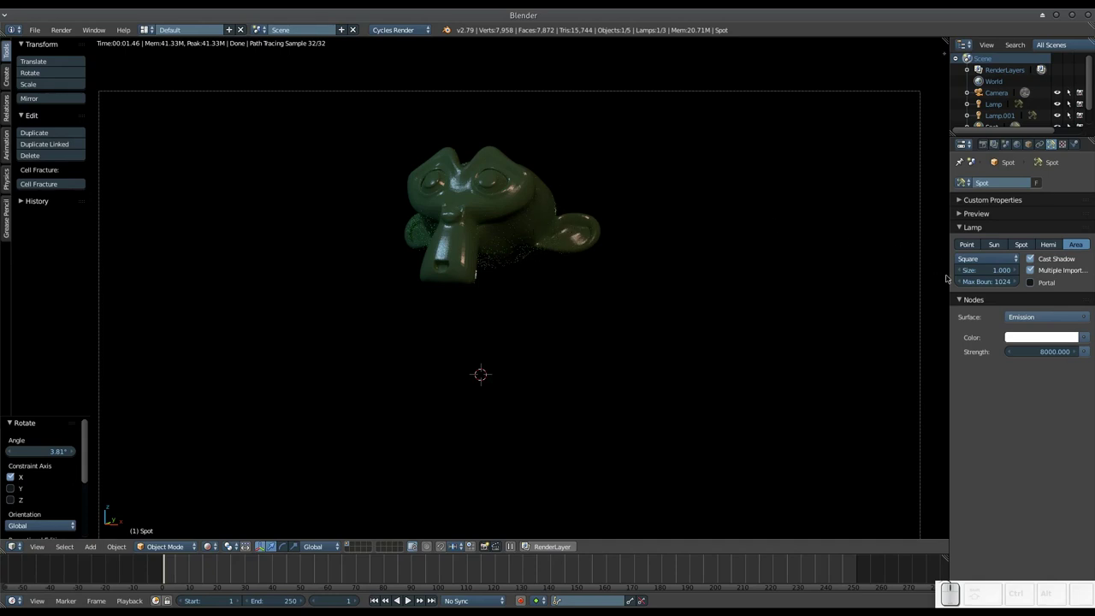
Limit the area lamp to 2 bounces and enlarge its size to 3.
left_click(984, 283)
key("KP_2")
key("KP_Enter")
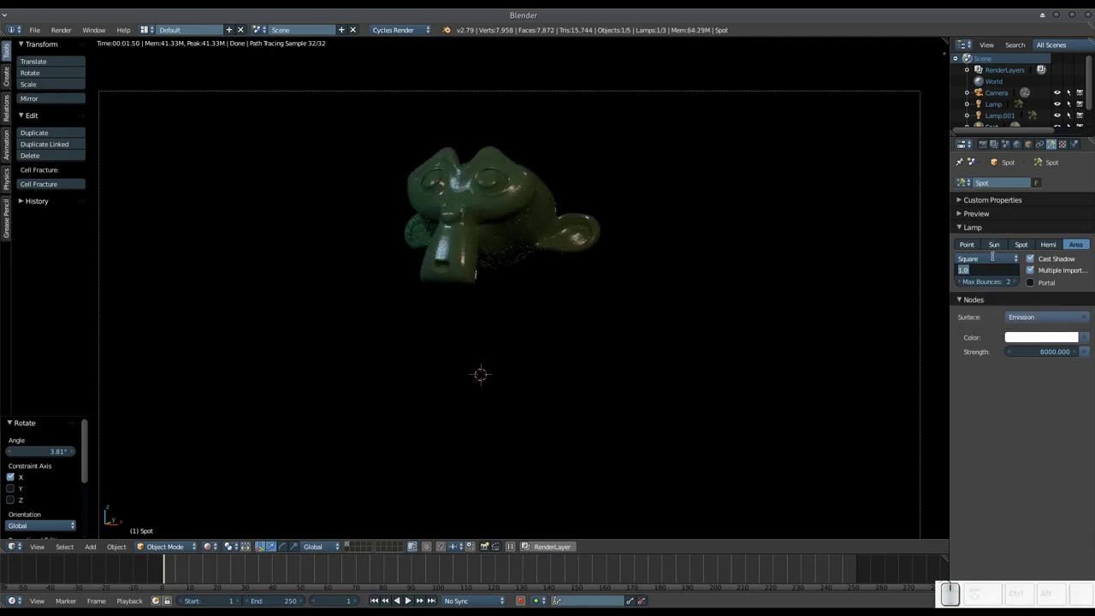
key("KP_3")
key("KP_Enter")
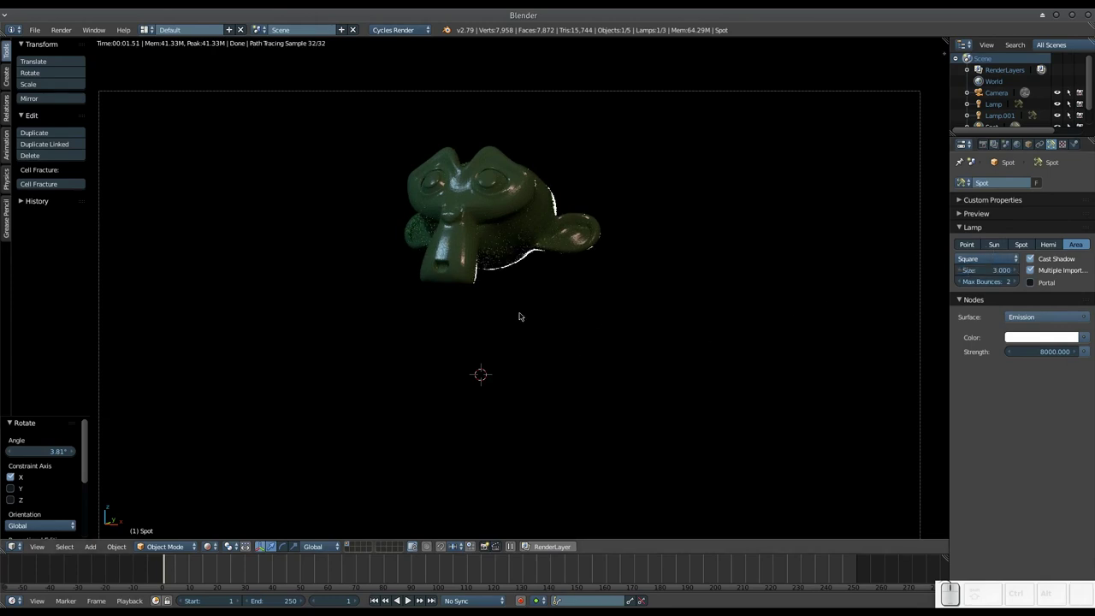
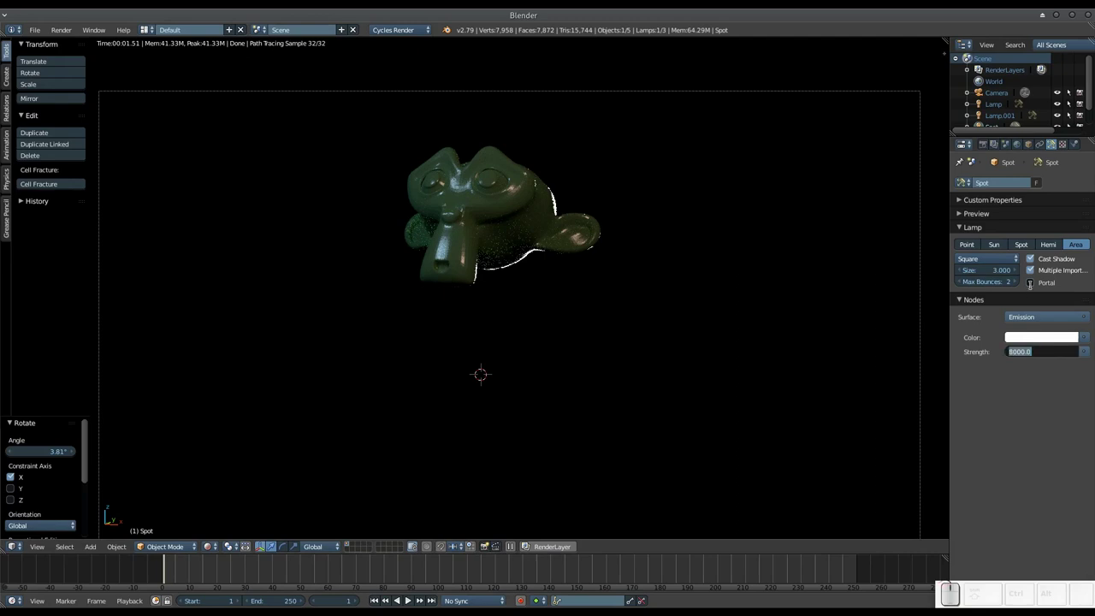
Try lamp strengths 350 and 1000, then settle on 250.
key("KP_5")
key("BackSpace")
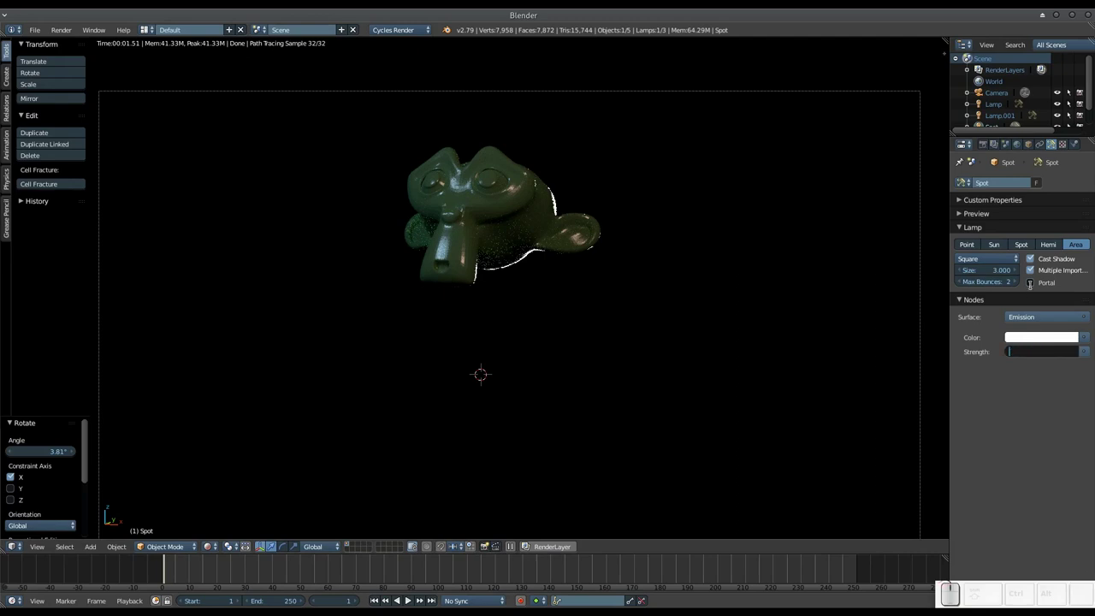
key("KP_3")
key("KP_5")
key("KP_0")
key("KP_Enter")
left_click(1045, 353)
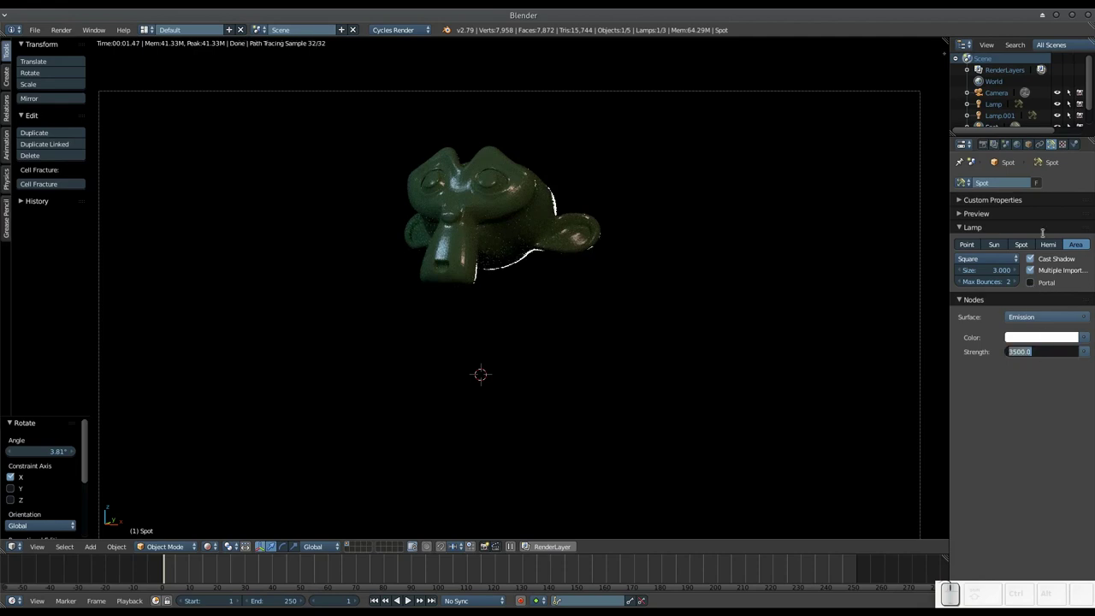
key("KP_1")
key("KP_0")
key("KP_Enter")
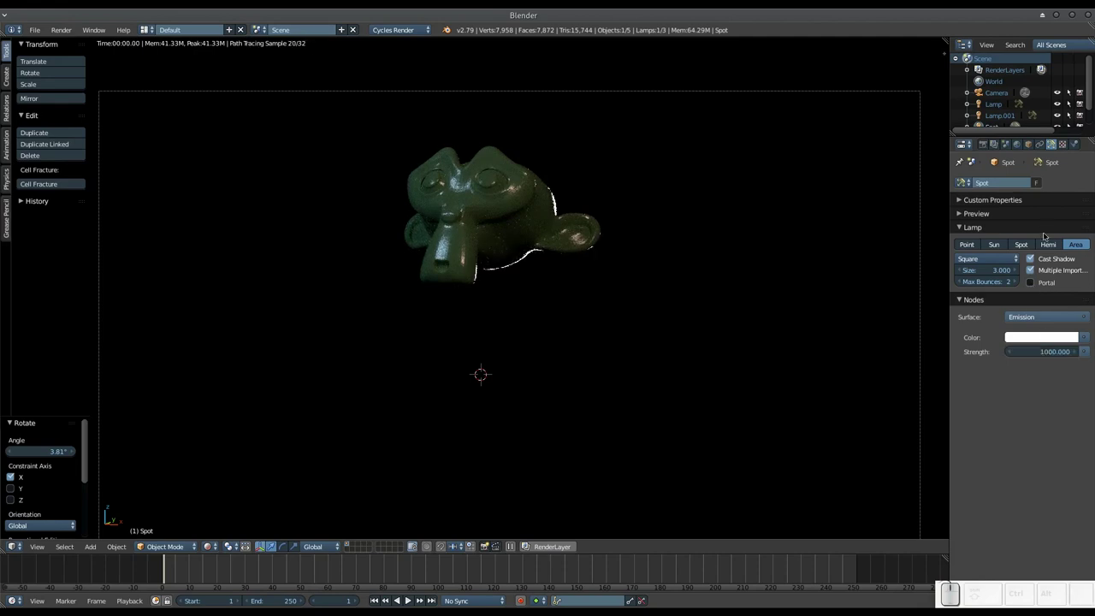
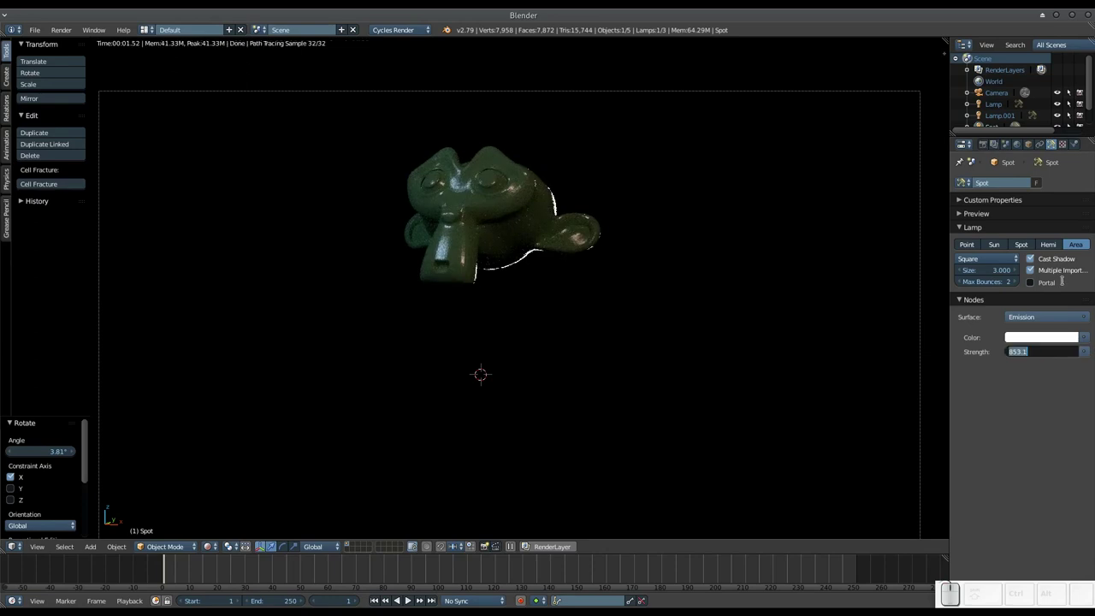
key("KP_2")
key("KP_5")
key("KP_0")
key("KP_Enter")
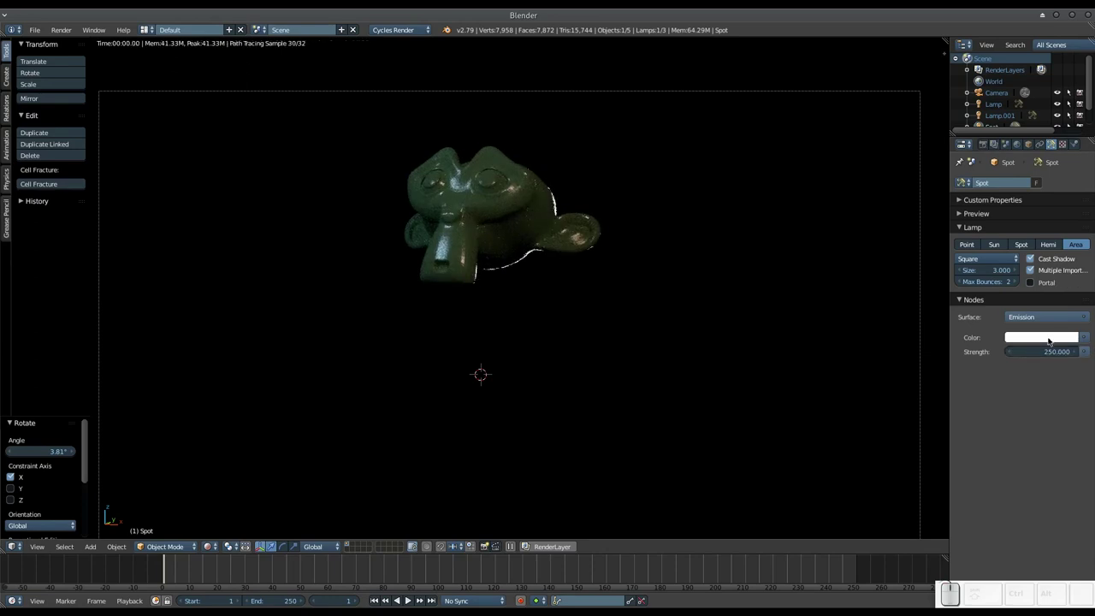
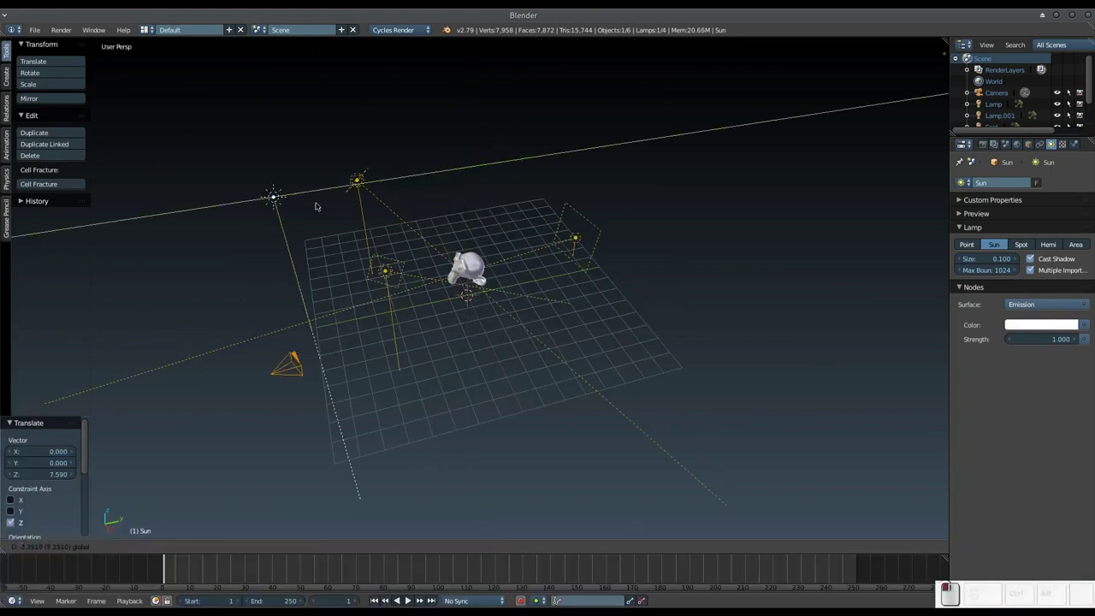
Select the sun lamp and begin tilting it about the X axis toward the monkey.
left_click(268, 175)
middle_click(242, 139)
left_click_drag(319, 436, 401, 421)
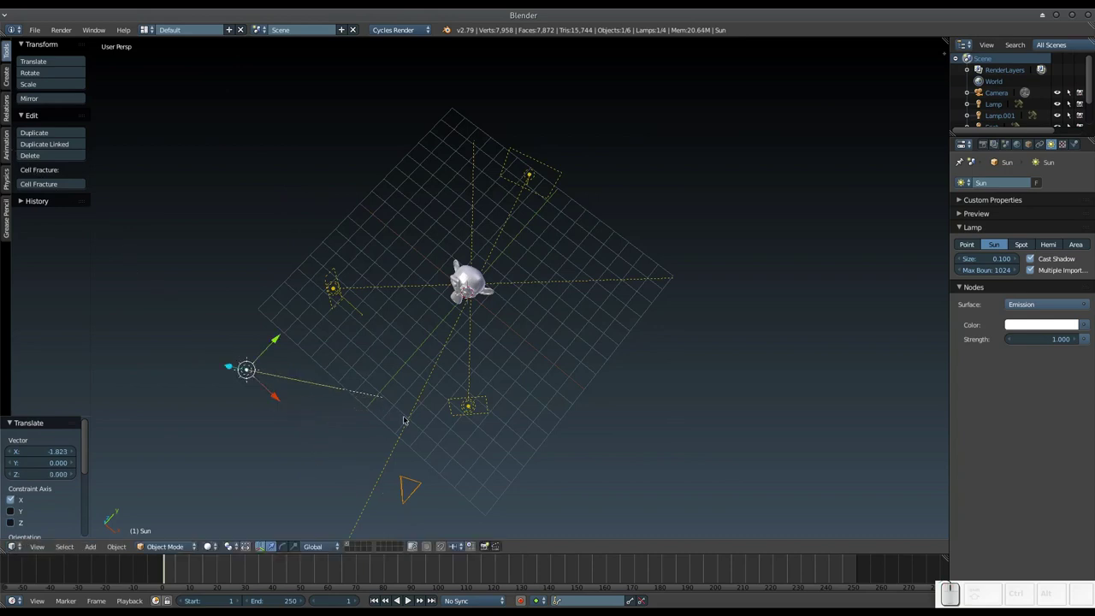
key("r")
key("x")
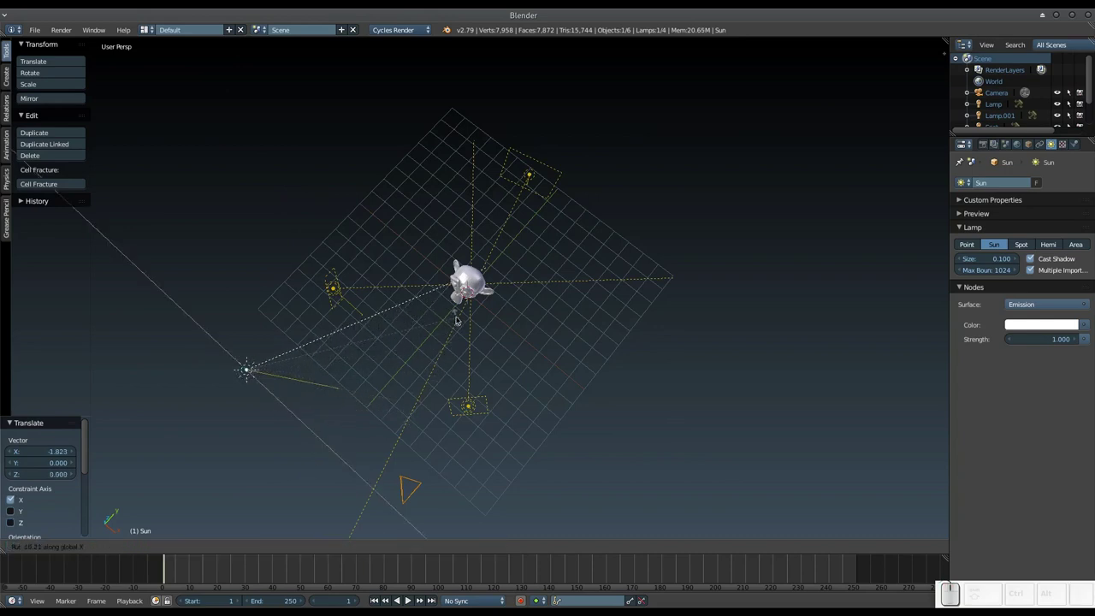
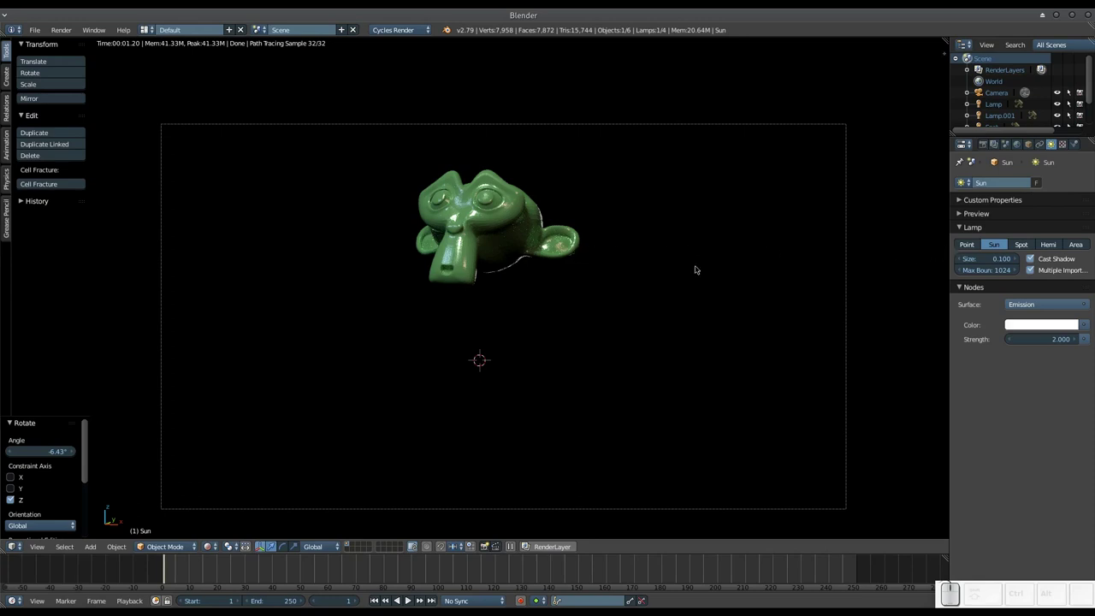
key("shift+z")
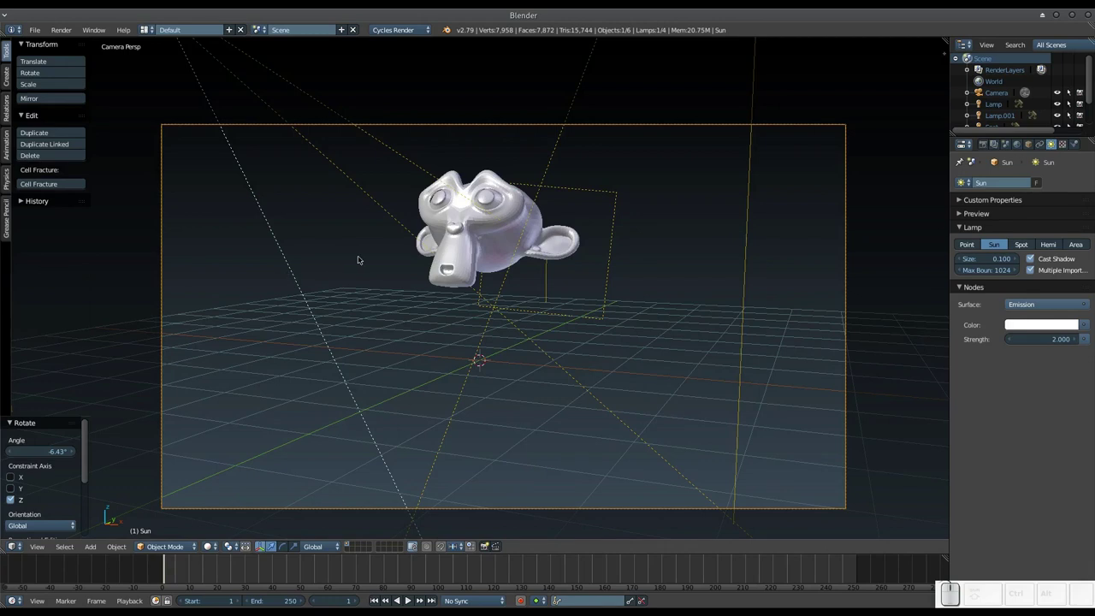
key("shift+z")
key("x")
left_click(525, 248)
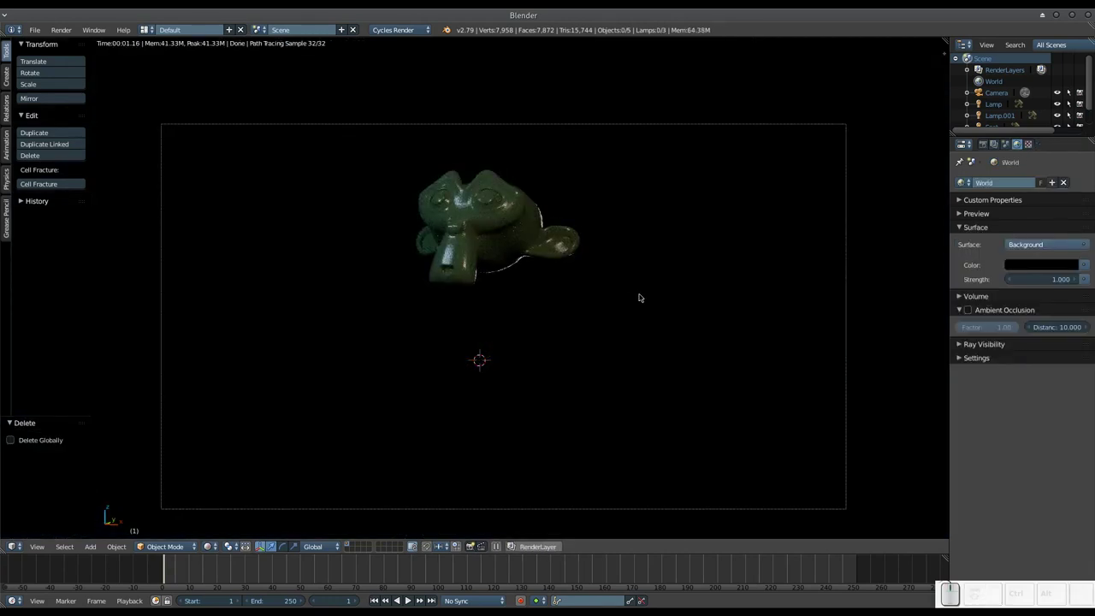
key("ctrl+z")
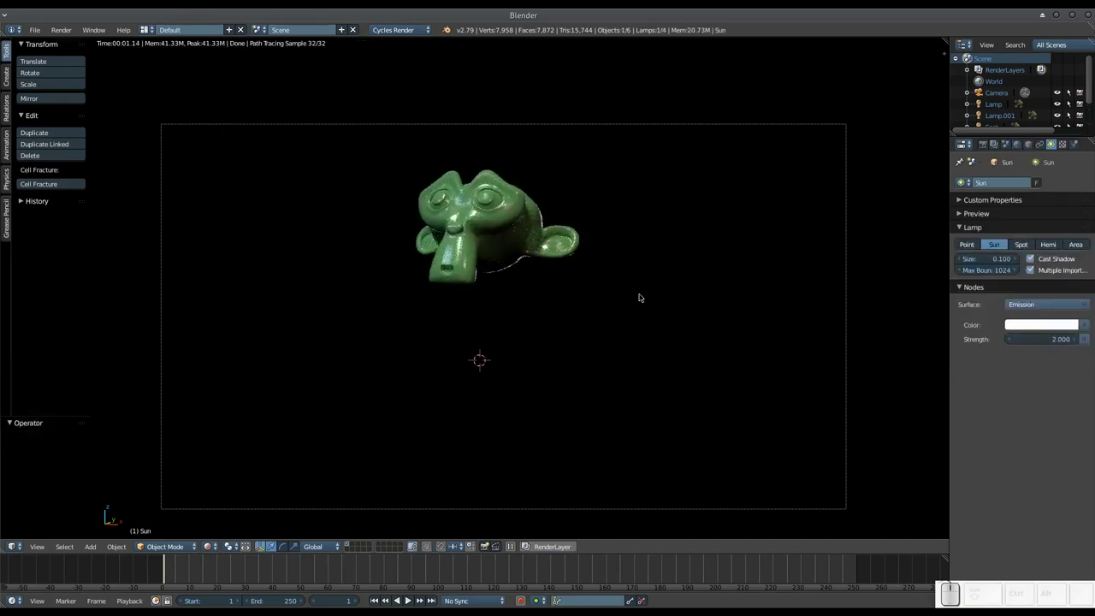